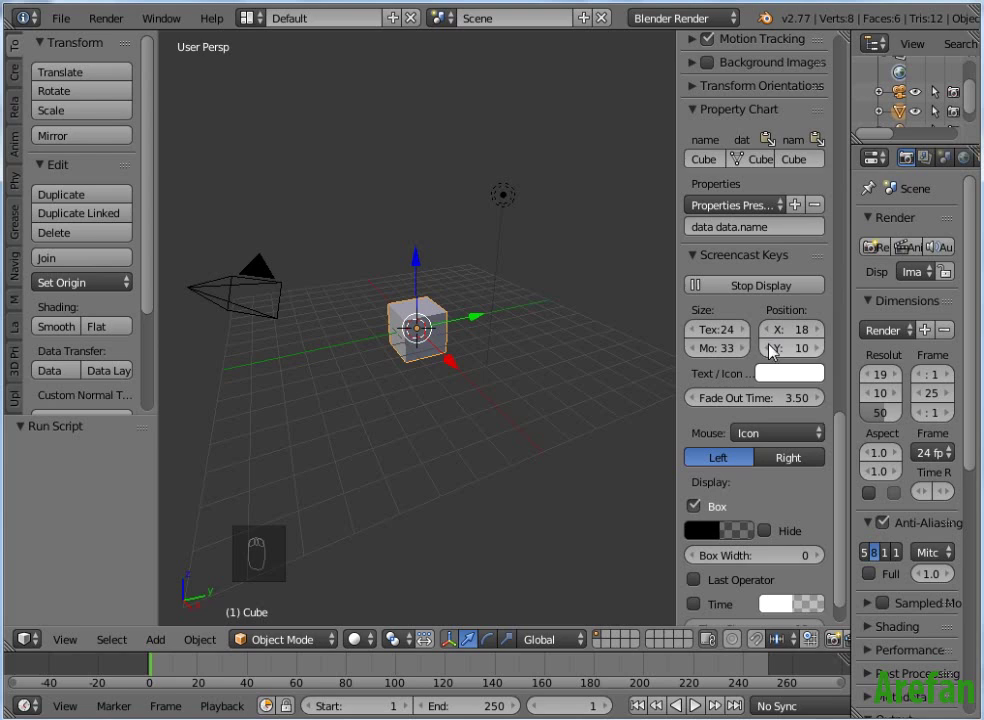
# Step: Lower the Screencast Keys vertical position to 4, with text size 35 and mouse icon 60
pyautogui.moveTo(775, 354); pyautogui.dragTo(774, 354)
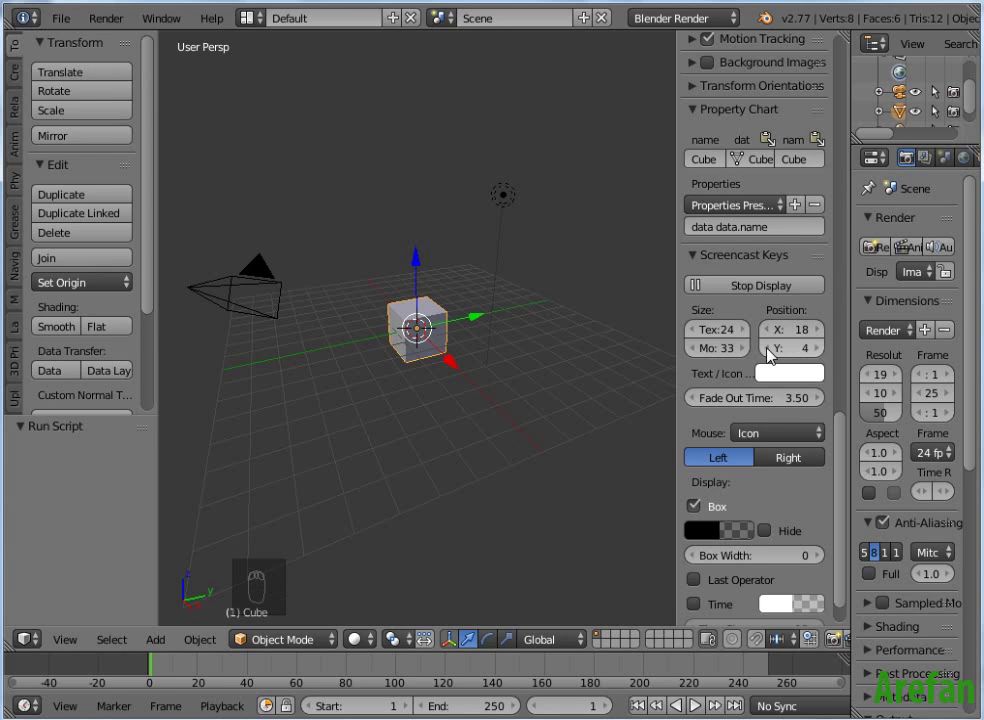
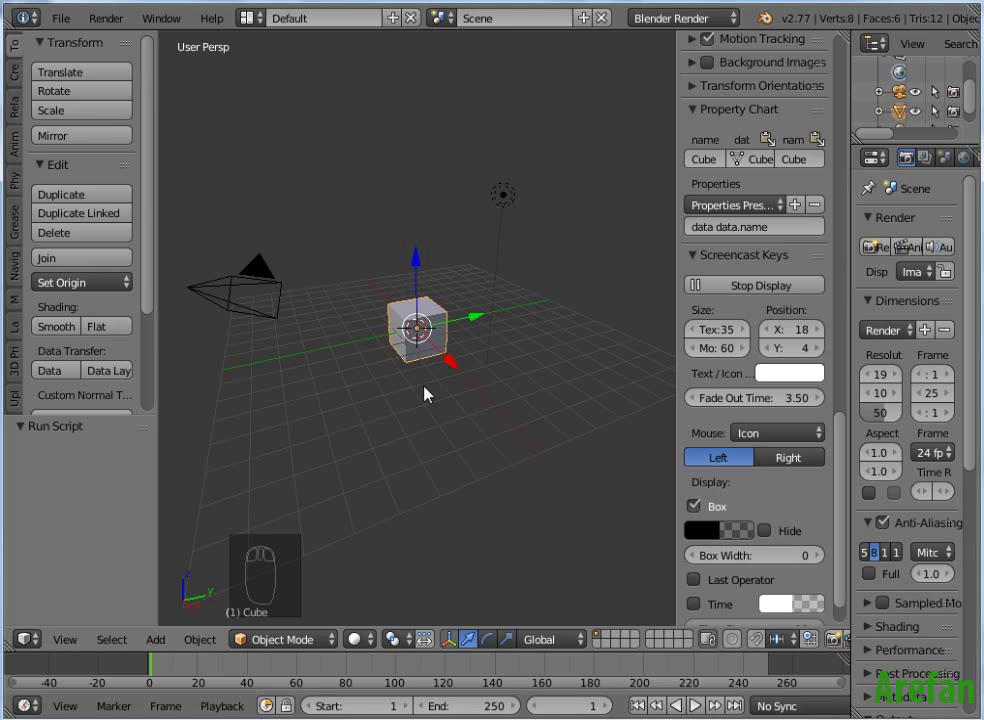
# Step: Move the cube slightly toward the front, confirm its position and deselect everything
pyautogui.press('g')
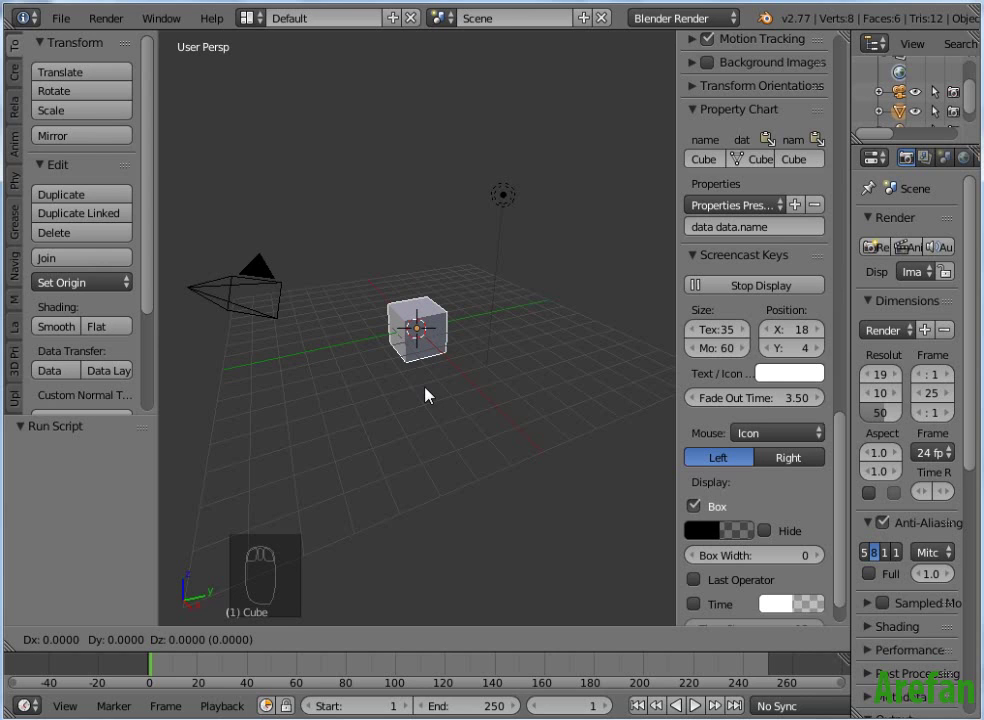
pyautogui.press('e')
pyautogui.click(410, 430)
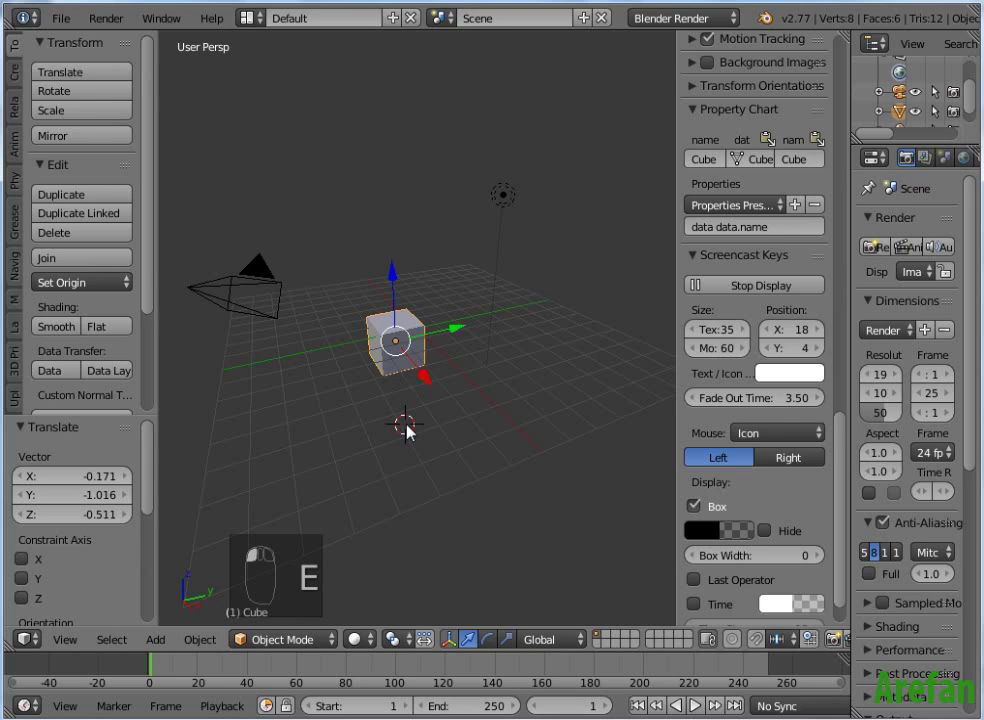
pyautogui.press('a')
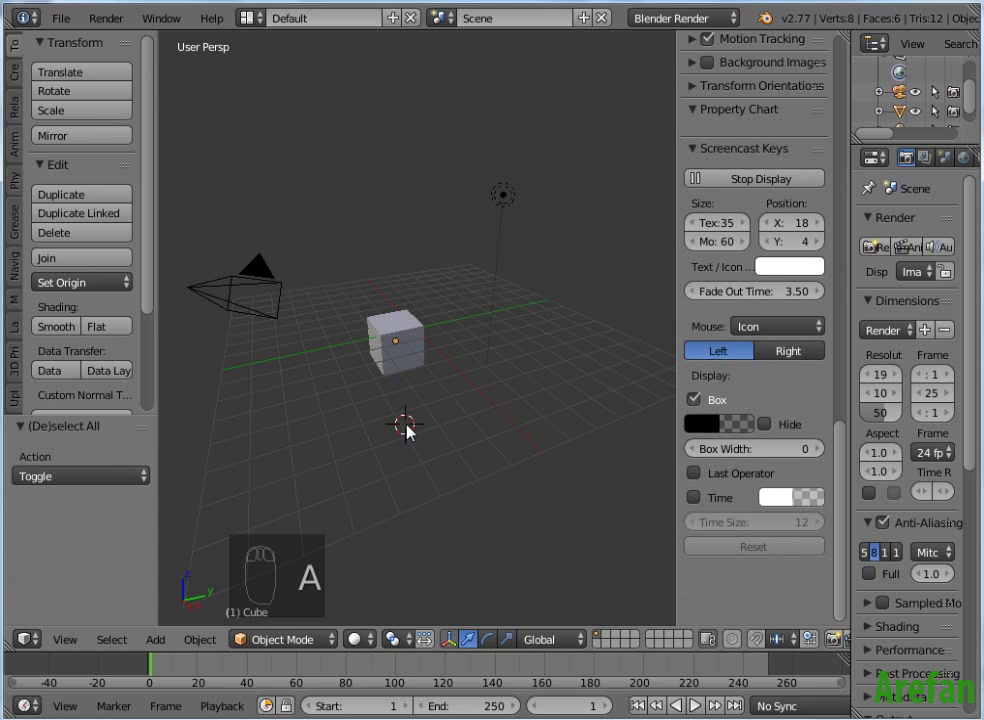
# Step: Orbit the view toward a more frontal look at the cube
pyautogui.moveTo(466, 442); pyautogui.dragTo(541, 397)
pyautogui.moveTo(529, 439); pyautogui.dragTo(483, 374)
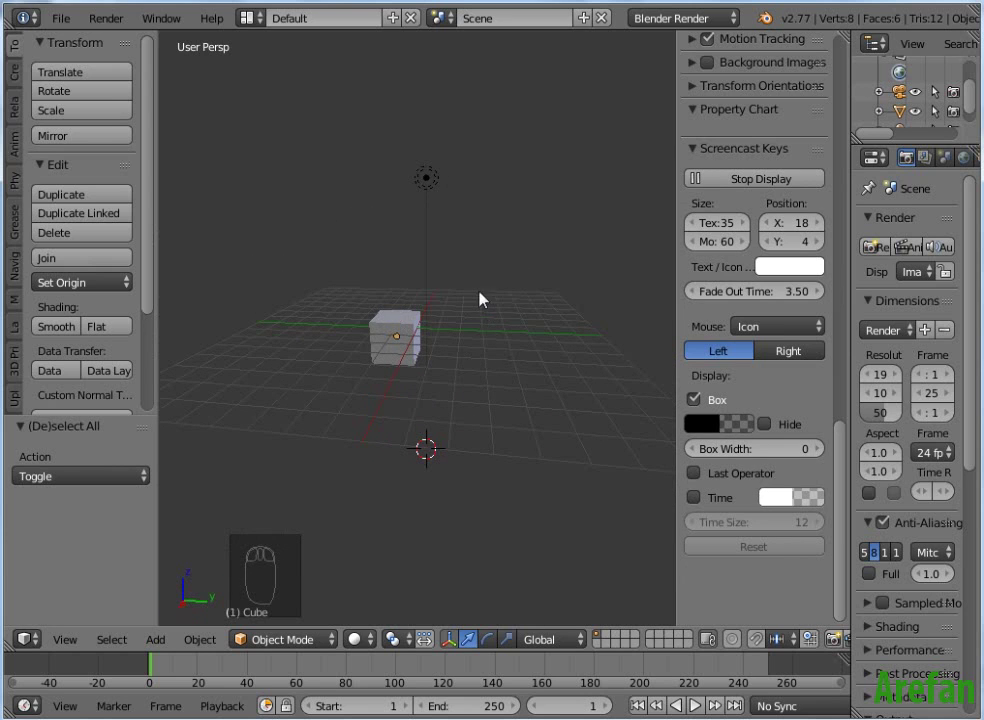
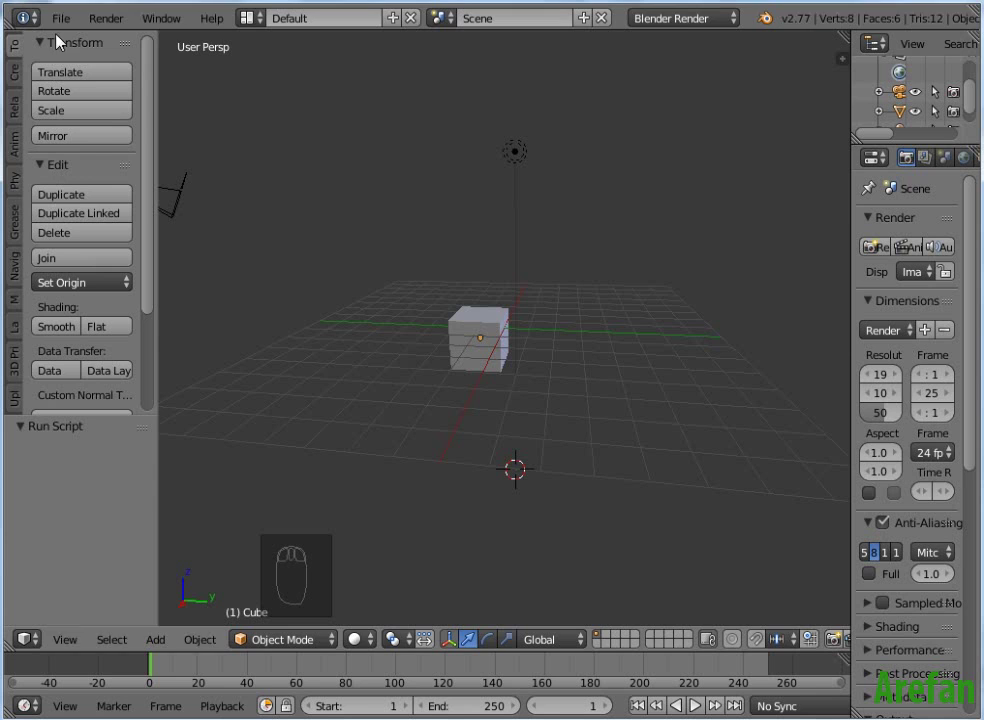
pyautogui.press('ctrl+q')
pyautogui.moveTo(64, 26); pyautogui.dragTo(115, 287)
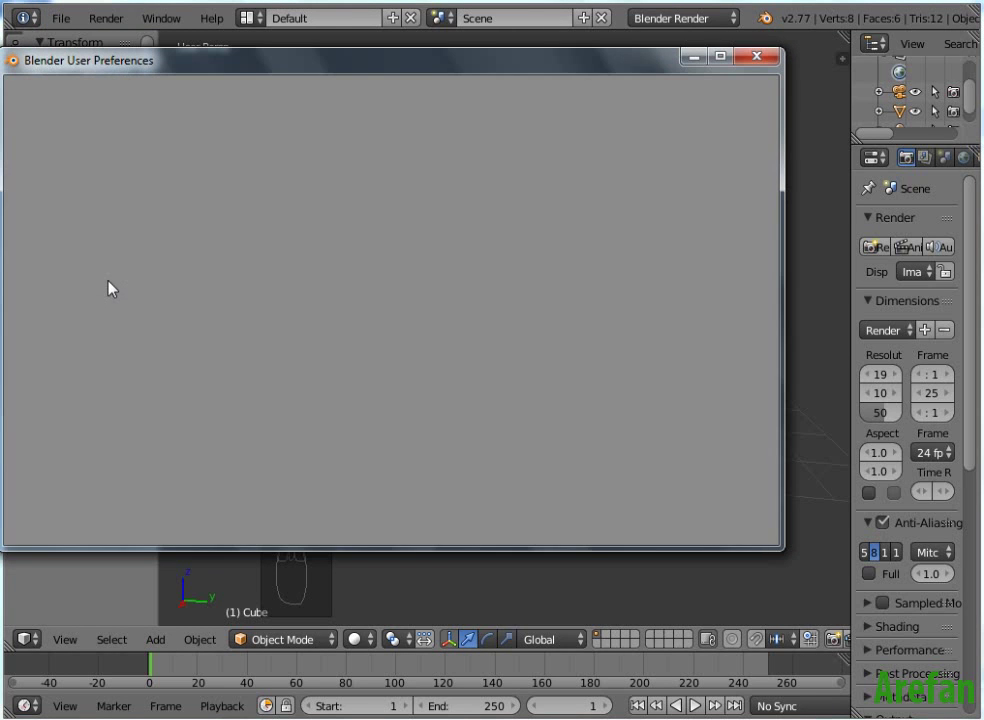
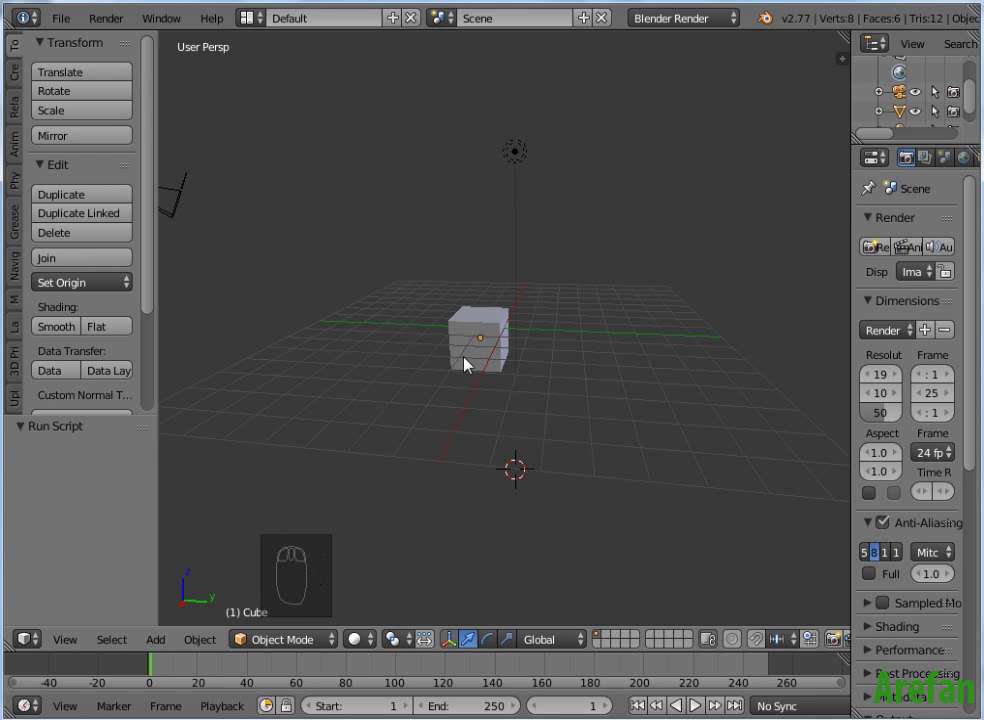
# Step: Zoom in so the cube fills the viewport and orbit slightly above to see its top
pyautogui.moveTo(362, 485); pyautogui.dragTo(386, 472)
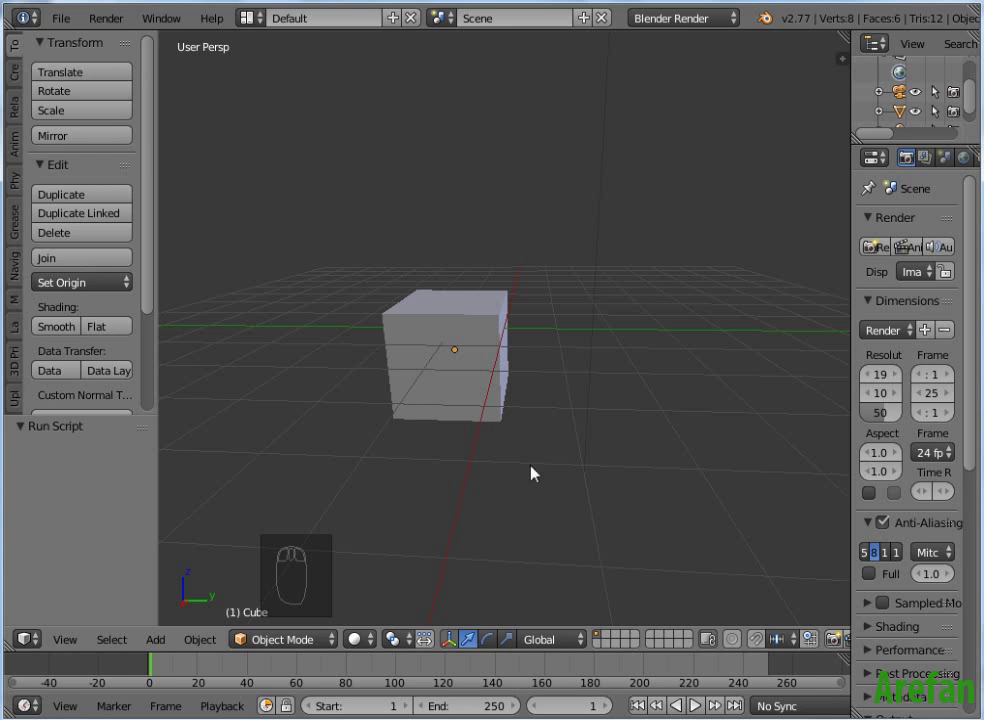
pyautogui.moveTo(591, 463); pyautogui.dragTo(515, 427)
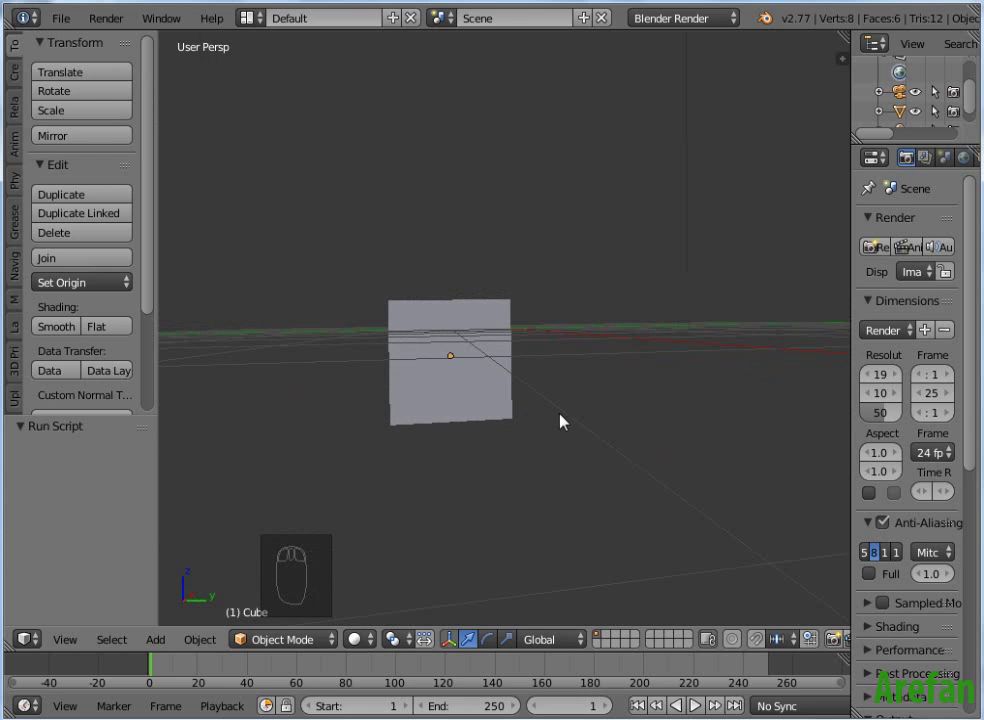
pyautogui.moveTo(563, 420); pyautogui.dragTo(385, 533)
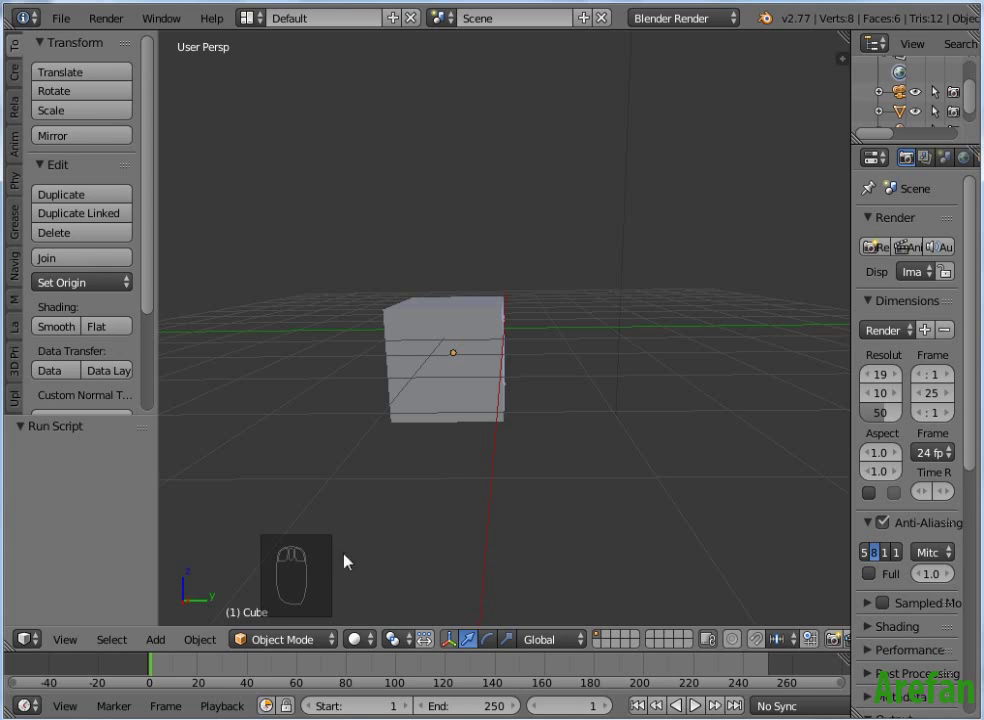